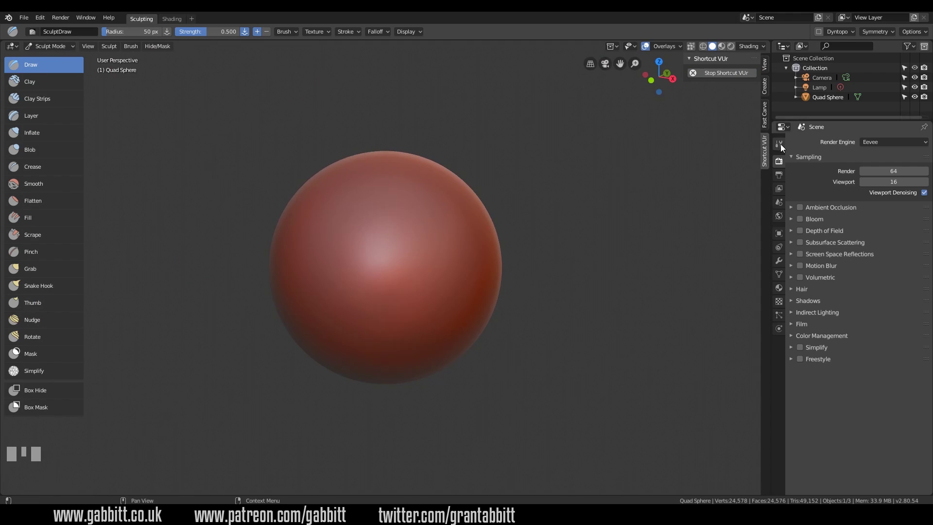
# Show the Draw brush's Active Tool settings and enable Dyntopo
pyautogui.click(783, 148)
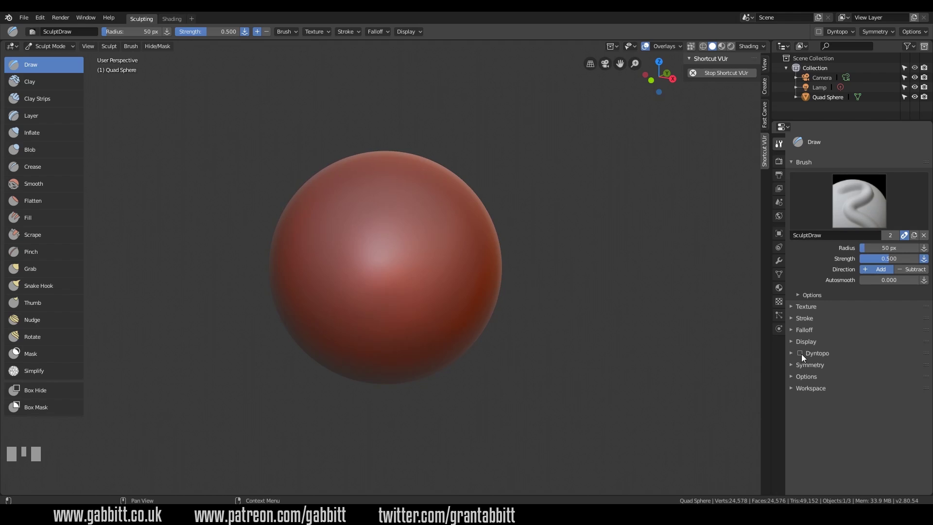
pyautogui.click(803, 357)
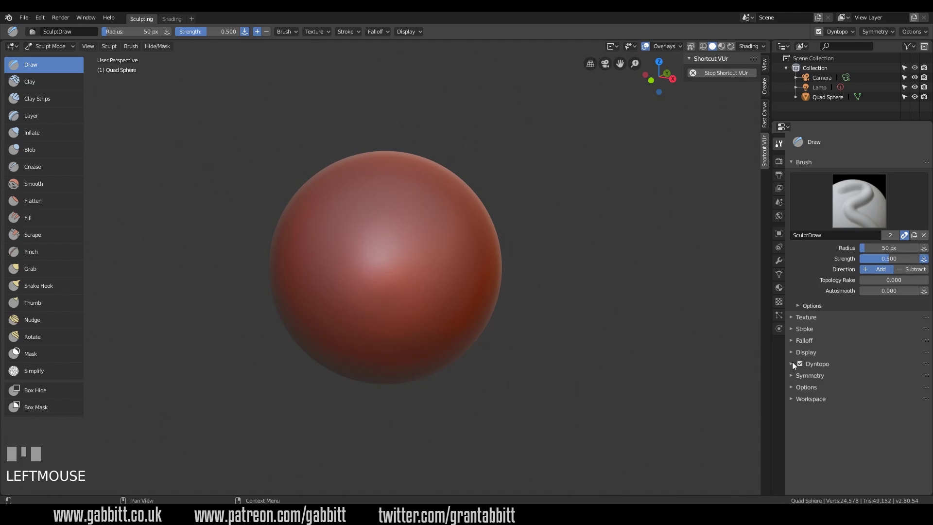
# Lower Dyntopo Detail Size to 3.70 px and sculpt a raised Draw stroke across the sphere
pyautogui.click(792, 365)
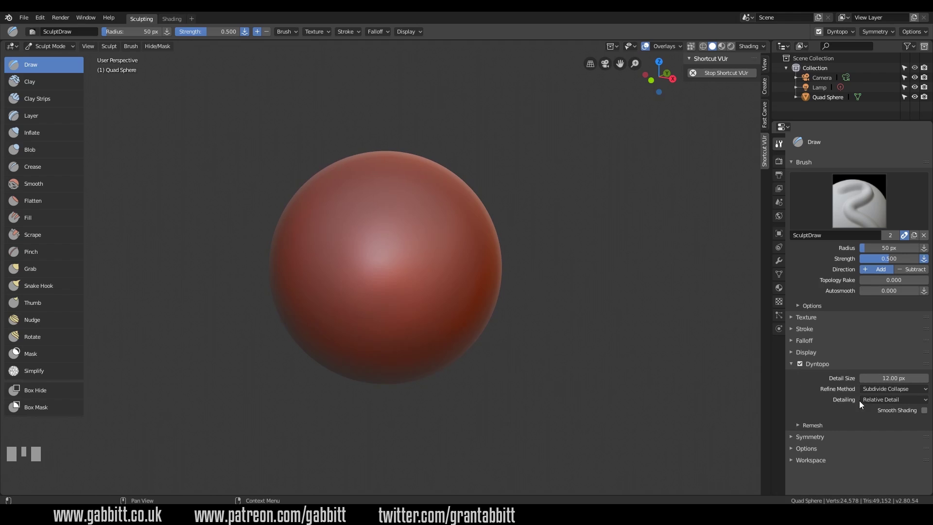
pyautogui.moveTo(883, 405); pyautogui.dragTo(425, 263)
pyautogui.scroll(3)
pyautogui.scroll(-3)
pyautogui.press('z')
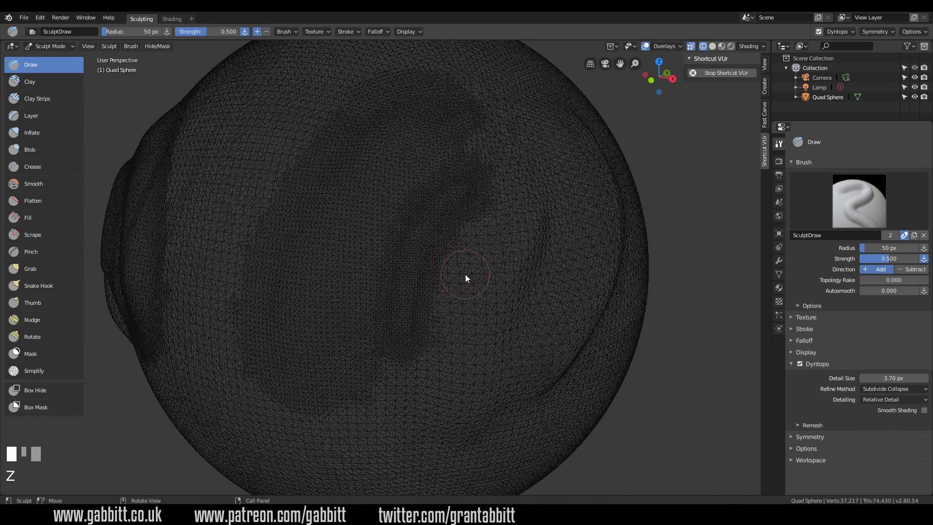
# Switch Refine Method to Subdivide Edges and sculpt strokes watching new mesh detail appear
pyautogui.scroll(3)
pyautogui.moveTo(517, 192); pyautogui.dragTo(379, 261)
pyautogui.scroll(-3)
pyautogui.scroll(3)
pyautogui.scroll(-3)
pyautogui.click(413, 205)
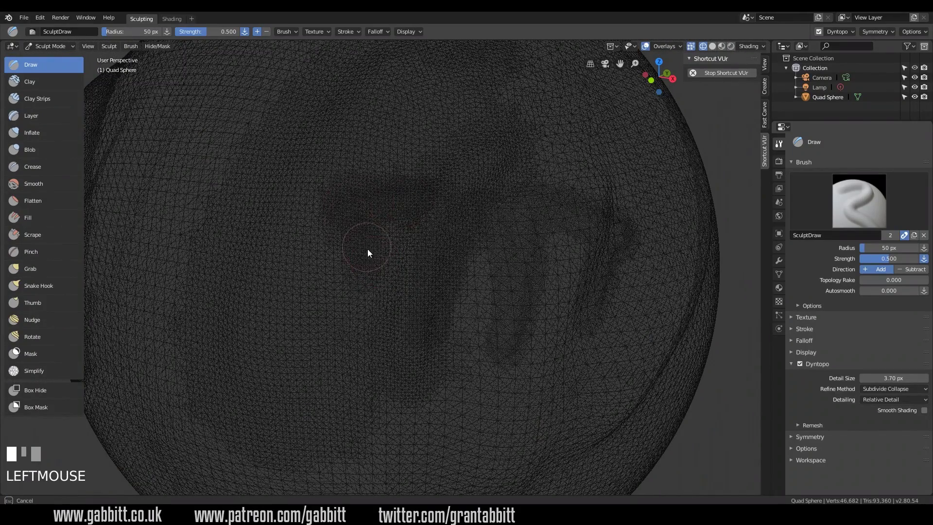
pyautogui.scroll(-3)
pyautogui.moveTo(401, 210); pyautogui.dragTo(391, 260)
pyautogui.scroll(-3)
pyautogui.scroll(-3)
pyautogui.click(384, 245)
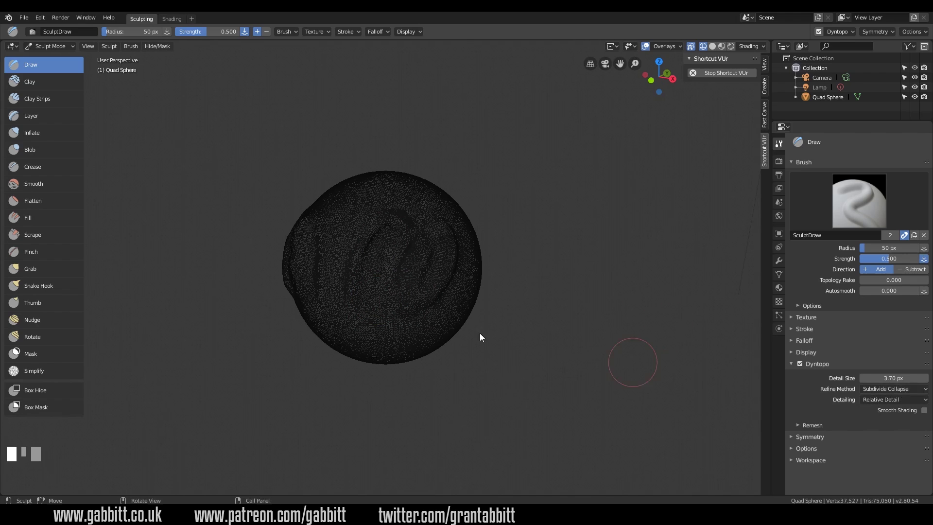
pyautogui.scroll(-3)
# Build up lumpy swirling raised forms on the sphere with repeated Draw strokes
pyautogui.moveTo(390, 263); pyautogui.dragTo(515, 252)
pyautogui.scroll(3)
pyautogui.scroll(3)
pyautogui.scroll(3)
pyautogui.scroll(-3)
pyautogui.scroll(-3)
pyautogui.scroll(-3)
pyautogui.scroll(3)
pyautogui.scroll(3)
pyautogui.press('z')
pyautogui.moveTo(515, 252); pyautogui.dragTo(386, 233)
pyautogui.scroll(3)
pyautogui.scroll(3)
pyautogui.scroll(-3)
pyautogui.moveTo(386, 233); pyautogui.dragTo(331, 252)
pyautogui.press('ctrl+z')
pyautogui.scroll(3)
pyautogui.scroll(-3)
pyautogui.scroll(3)
pyautogui.scroll(-3)
pyautogui.moveTo(331, 251); pyautogui.dragTo(415, 277)
pyautogui.scroll(3)
pyautogui.moveTo(414, 277); pyautogui.dragTo(350, 318)
pyautogui.scroll(-3)
pyautogui.scroll(3)
pyautogui.moveTo(349, 318); pyautogui.dragTo(501, 244)
pyautogui.scroll(-3)
pyautogui.scroll(3)
pyautogui.moveTo(502, 245); pyautogui.dragTo(470, 331)
pyautogui.scroll(-3)
pyautogui.moveTo(470, 332); pyautogui.dragTo(410, 305)
pyautogui.press('ctrl+z')
pyautogui.moveTo(410, 305); pyautogui.dragTo(544, 235)
# Set brush radius to 47 and strength to 0.66, with Detail Size 3.00 px
pyautogui.press('Return')
pyautogui.press('f')
pyautogui.press('shift+f')
pyautogui.press('f')
pyautogui.click(502, 239)
# Draw a looping raised ridge closed into a leaf-like shape plus another ridge alongside
pyautogui.moveTo(485, 315); pyautogui.dragTo(479, 159)
pyautogui.moveTo(479, 159); pyautogui.dragTo(912, 272)
pyautogui.middleClick(912, 272)
pyautogui.moveTo(450, 158); pyautogui.dragTo(883, 273)
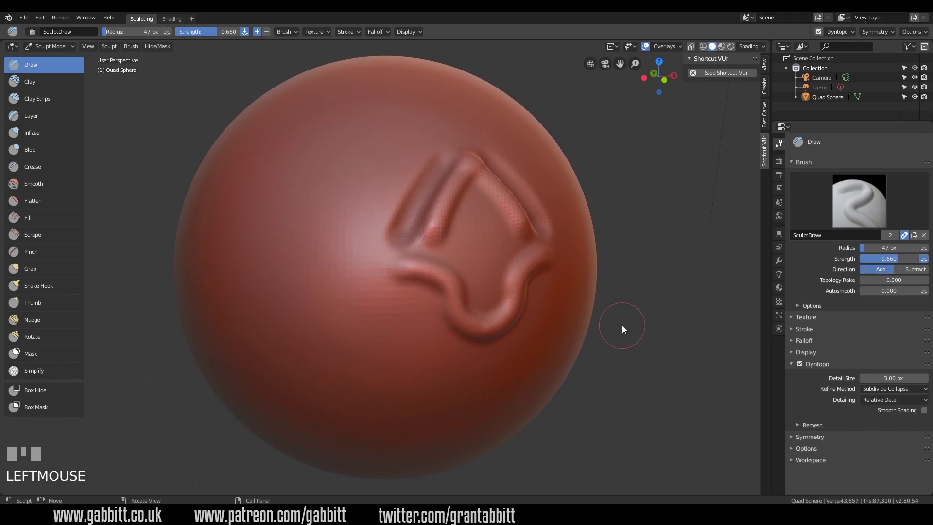
pyautogui.moveTo(424, 153); pyautogui.dragTo(466, 379)
pyautogui.moveTo(467, 380); pyautogui.dragTo(45, 173)
pyautogui.click(45, 173)
pyautogui.moveTo(51, 194); pyautogui.dragTo(444, 182)
pyautogui.moveTo(444, 182); pyautogui.dragTo(882, 273)
pyautogui.moveTo(882, 273); pyautogui.dragTo(389, 163)
pyautogui.moveTo(390, 162); pyautogui.dragTo(386, 274)
pyautogui.moveTo(385, 275); pyautogui.dragTo(49, 75)
pyautogui.click(49, 75)
pyautogui.moveTo(424, 177); pyautogui.dragTo(401, 218)
pyautogui.press('f')
pyautogui.moveTo(446, 163); pyautogui.dragTo(441, 277)
pyautogui.moveTo(441, 278); pyautogui.dragTo(871, 283)
pyautogui.press('z')
# Sculpt strokes over raked topology, then reset Topology Rake to 0 and raise Autosmooth to 0.927
pyautogui.moveTo(871, 284); pyautogui.dragTo(498, 212)
pyautogui.middleClick(497, 212)
pyautogui.moveTo(464, 193); pyautogui.dragTo(464, 326)
pyautogui.moveTo(464, 325); pyautogui.dragTo(49, 168)
pyautogui.moveTo(49, 168); pyautogui.dragTo(430, 249)
pyautogui.moveTo(431, 249); pyautogui.dragTo(917, 287)
pyautogui.moveTo(917, 287); pyautogui.dragTo(470, 274)
# Draw soft rounded loops and drooping ridges, extending the smooth loops upward on the sphere
pyautogui.moveTo(470, 274); pyautogui.dragTo(399, 181)
pyautogui.moveTo(399, 181); pyautogui.dragTo(410, 289)
pyautogui.middleClick(410, 289)
pyautogui.moveTo(429, 287); pyautogui.dragTo(501, 357)
pyautogui.moveTo(501, 357); pyautogui.dragTo(390, 163)
pyautogui.moveTo(391, 164); pyautogui.dragTo(464, 205)
pyautogui.moveTo(464, 205); pyautogui.dragTo(407, 154)
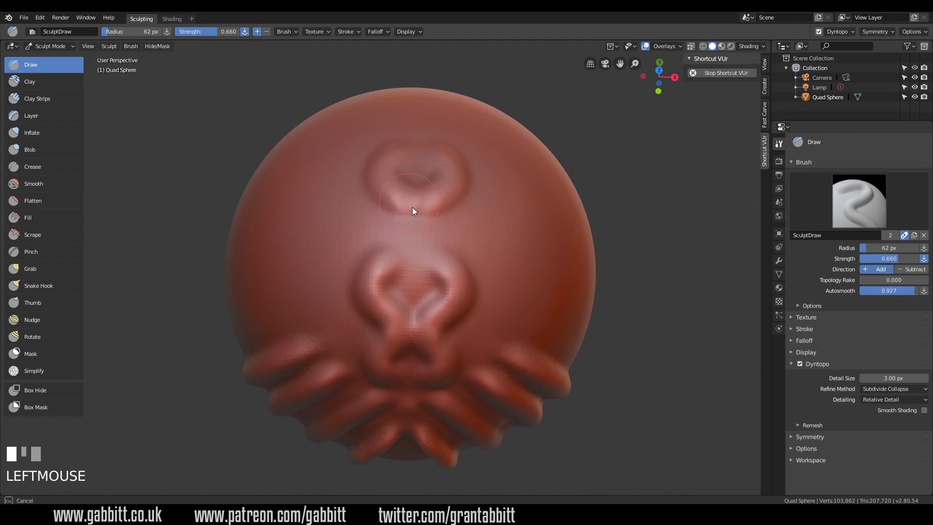